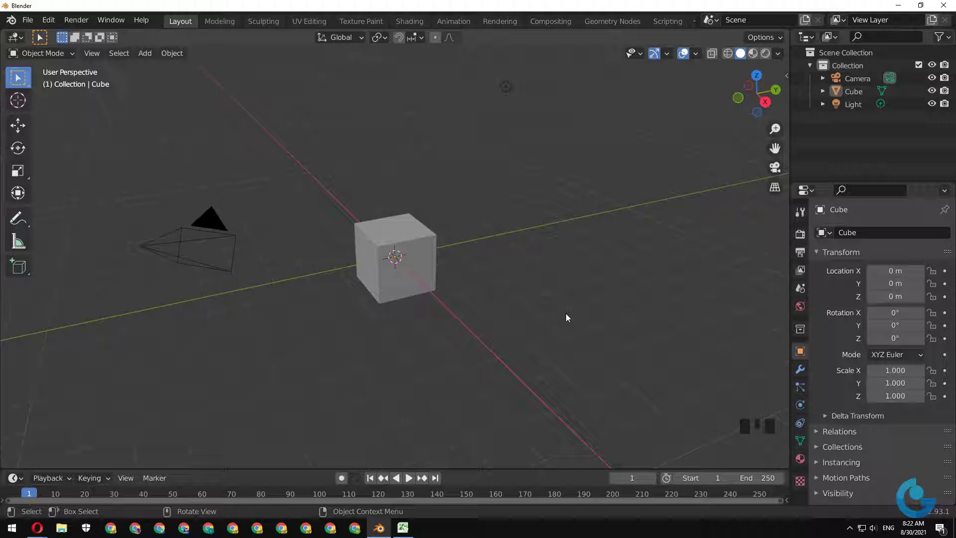
Select the cube in the viewport and zoom the view in and back out.
click(423, 245)
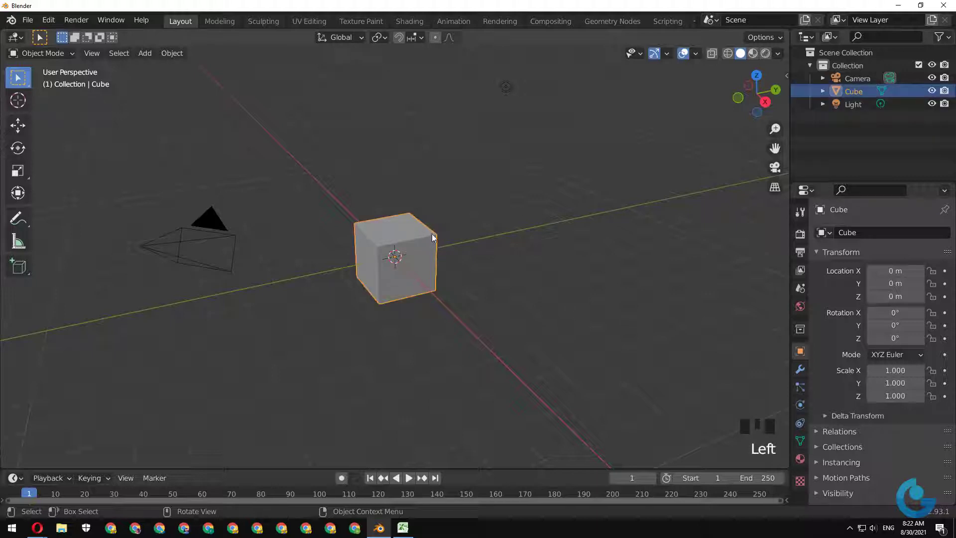
scroll(up, 3)
scroll(down, 3)
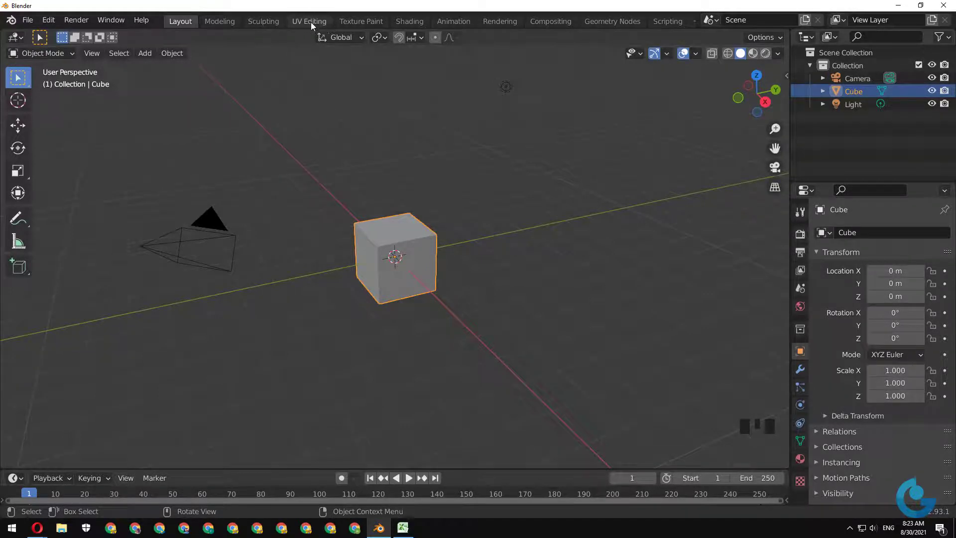
click(314, 25)
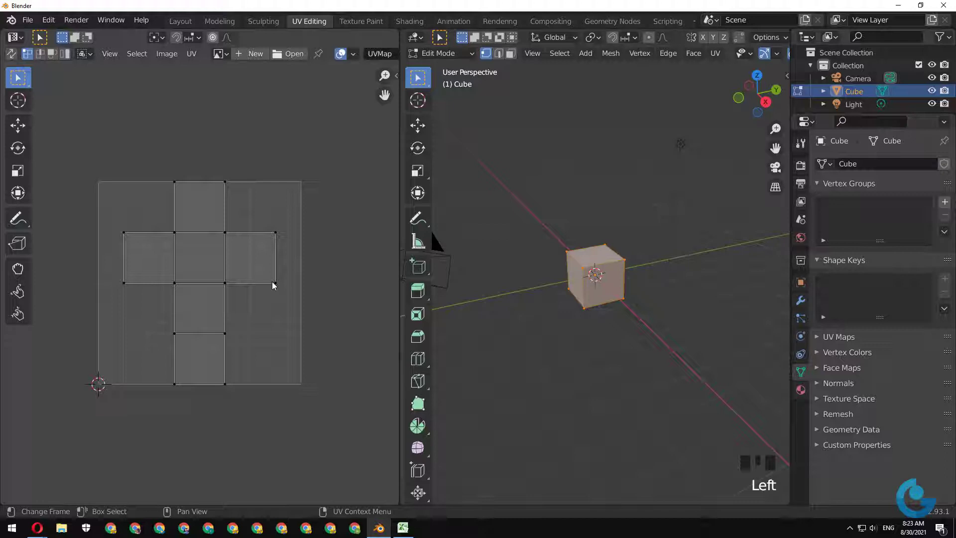
scroll(up, 3)
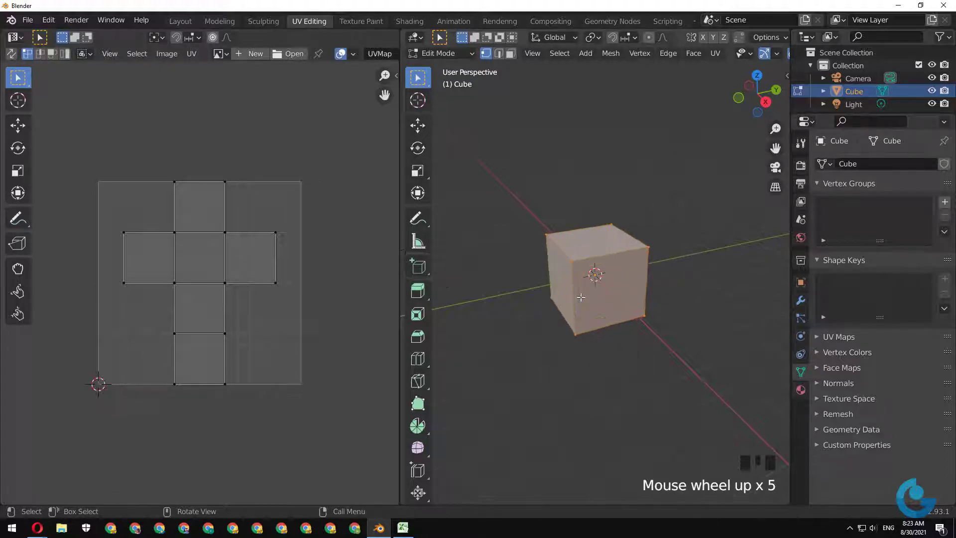
scroll(up, 3)
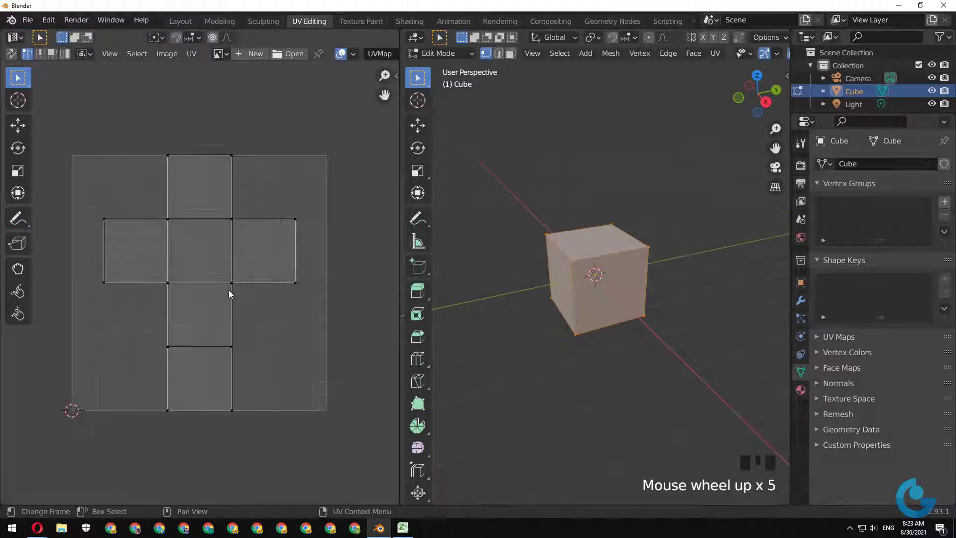
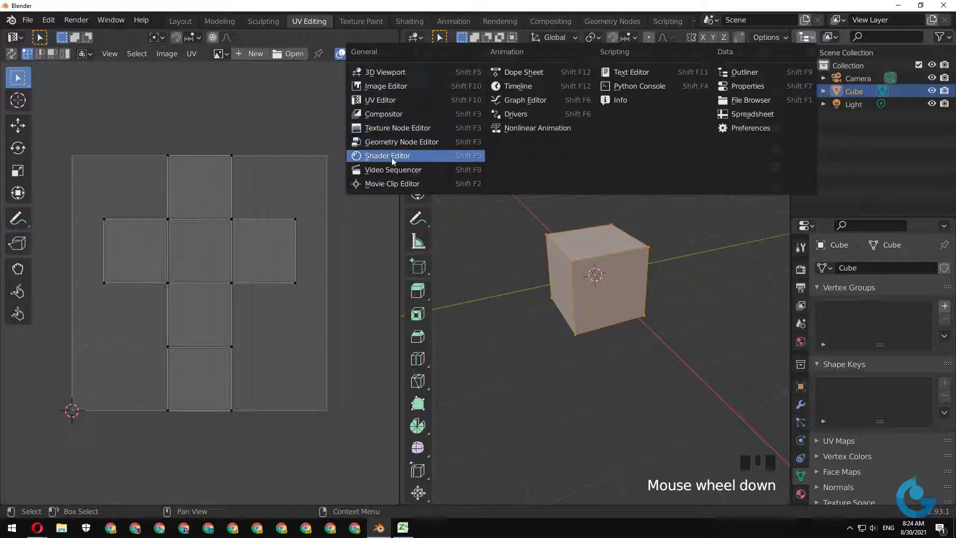
drag(395, 162, 842, 146)
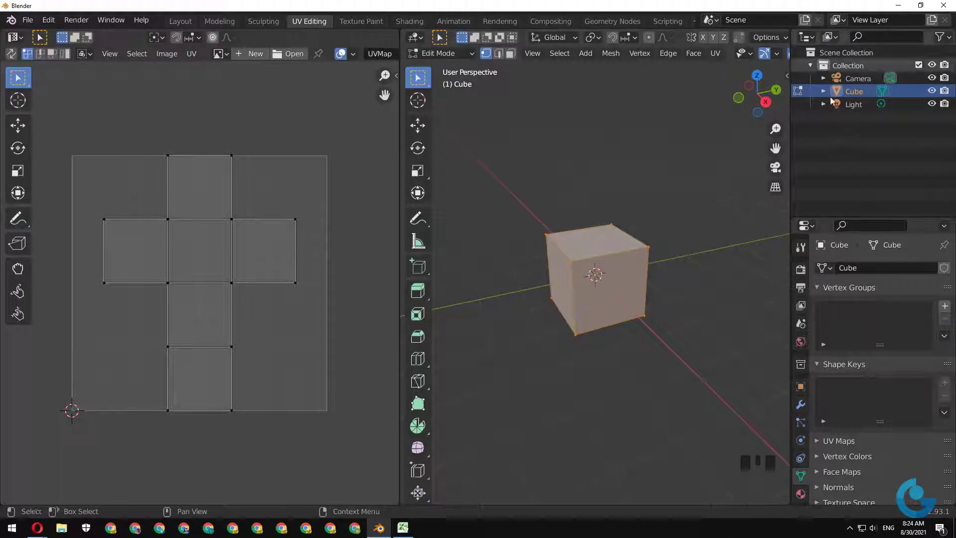
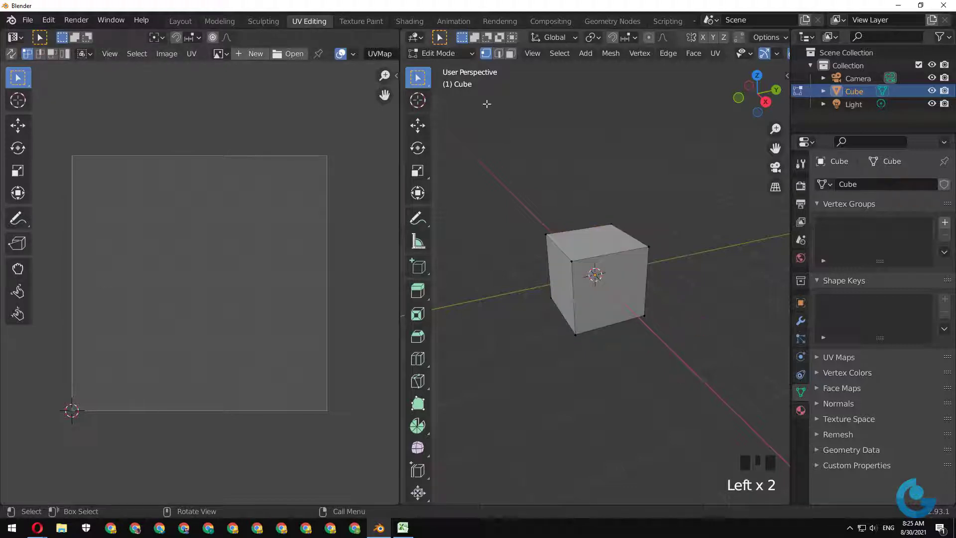
Box-select across the viewport area around the cube.
drag(456, 70, 588, 325)
Return the cube to Edit Mode with whole-face selection active.
key(Tab)
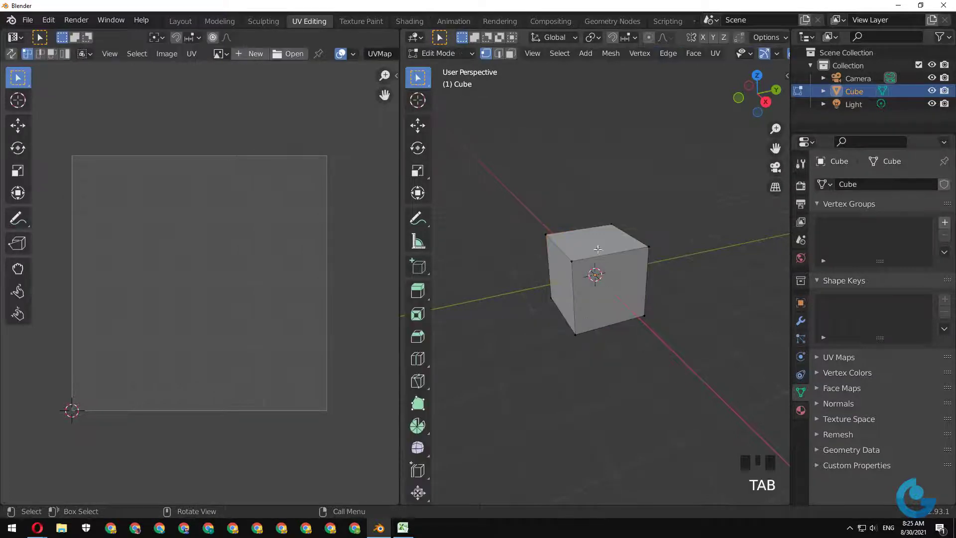
key(3)
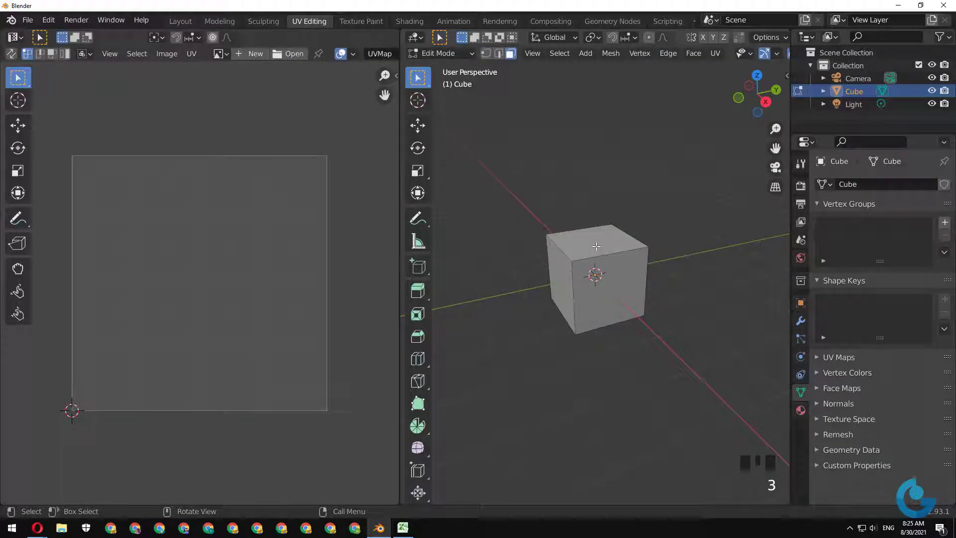
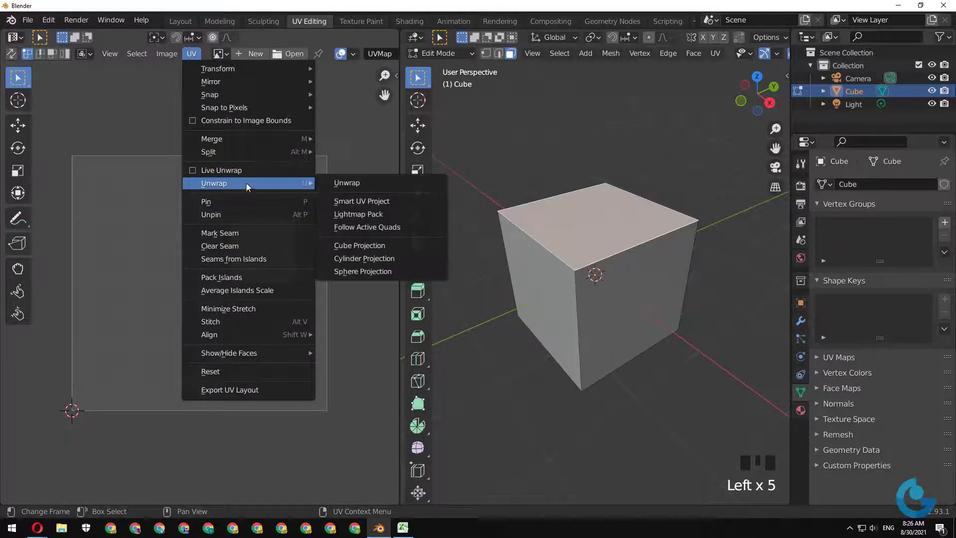
Bring up the unwrap options for the selected top face.
click(346, 187)
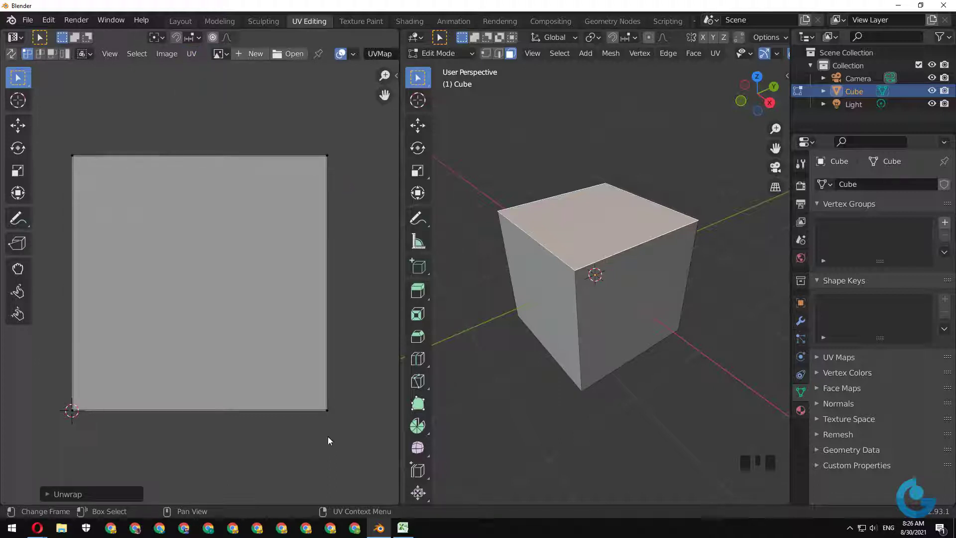
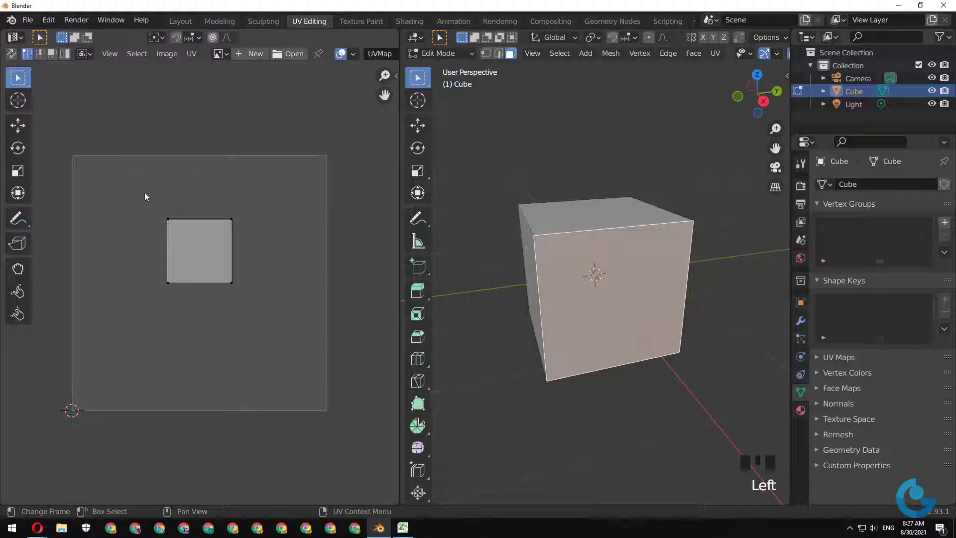
Select the small UV square of the side face in the UV editor.
click(268, 320)
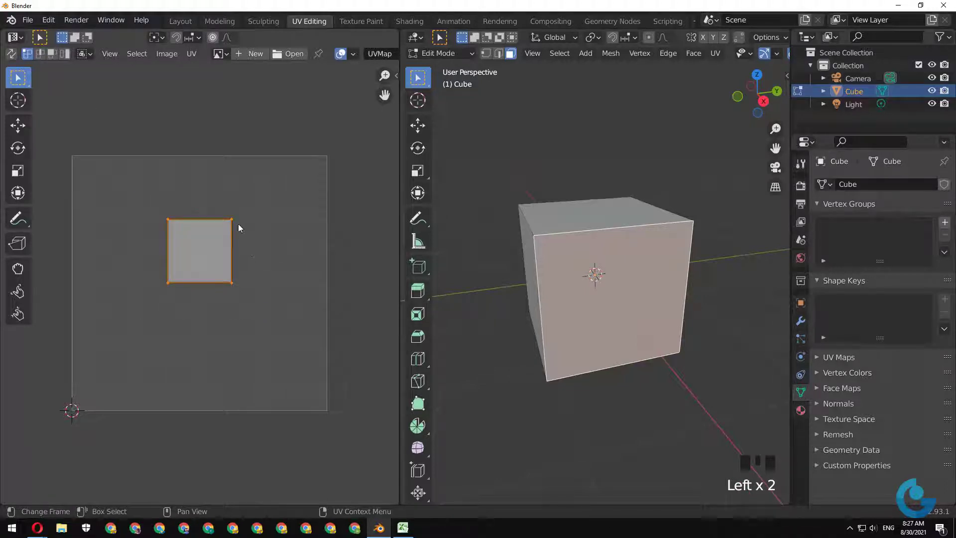
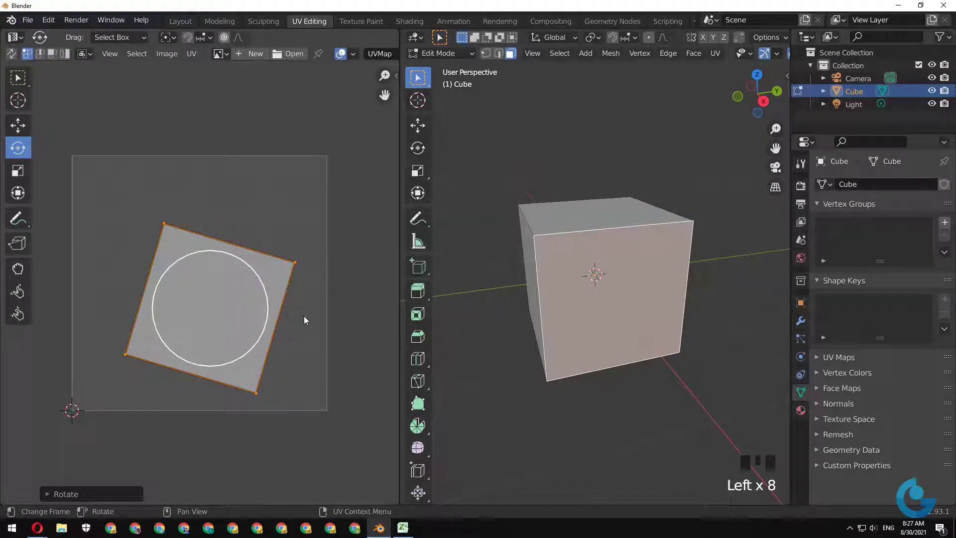
Deselect the rotated UV square in the UV editor.
click(314, 313)
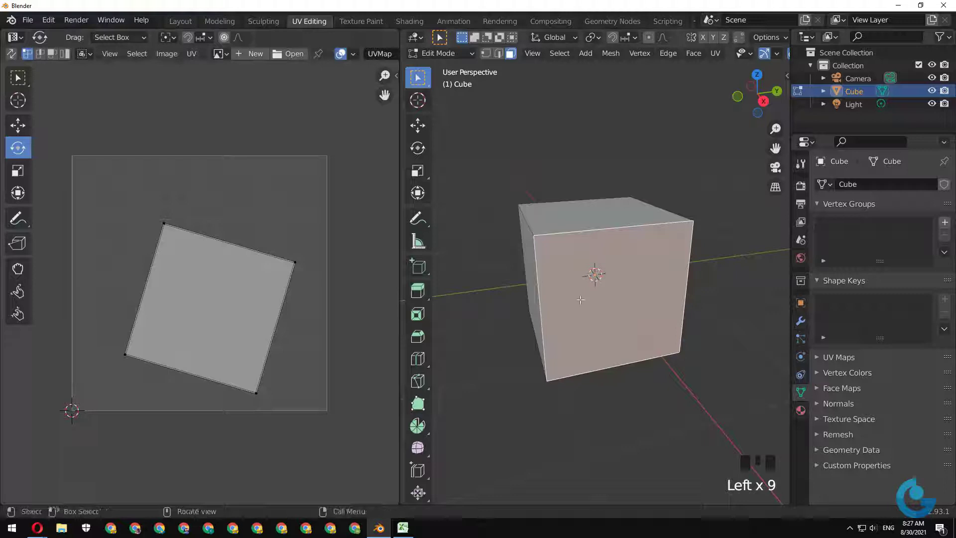
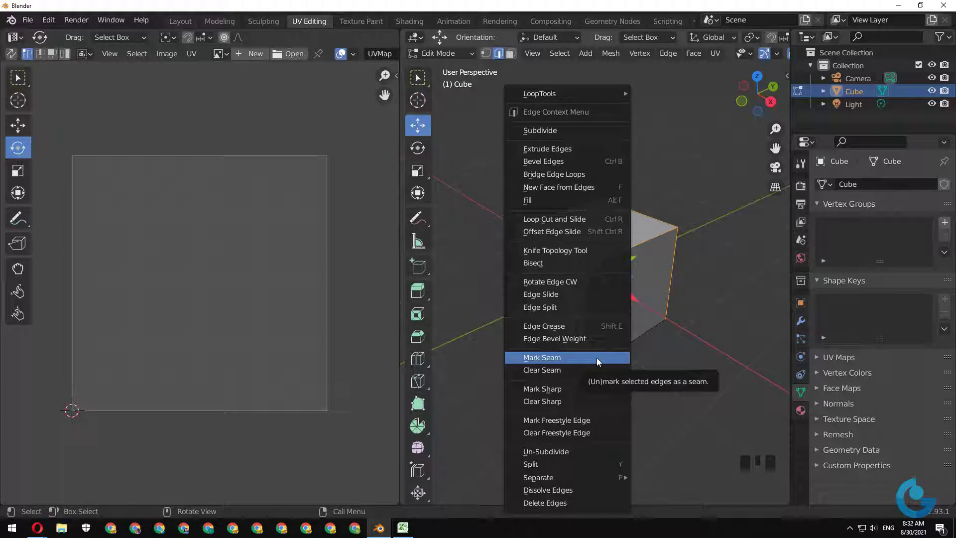
Mark the selected cube edges as UV seams from the edge context menu.
right_click(603, 361)
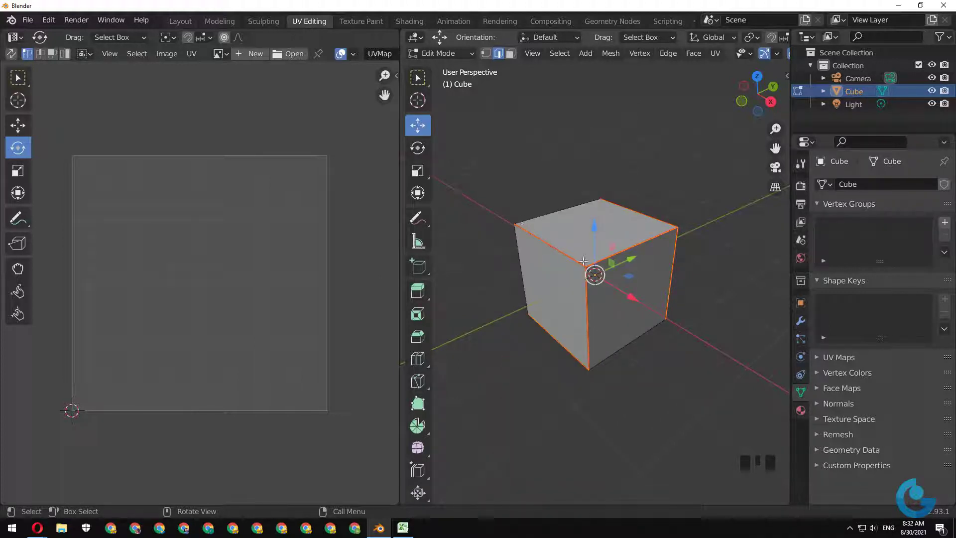
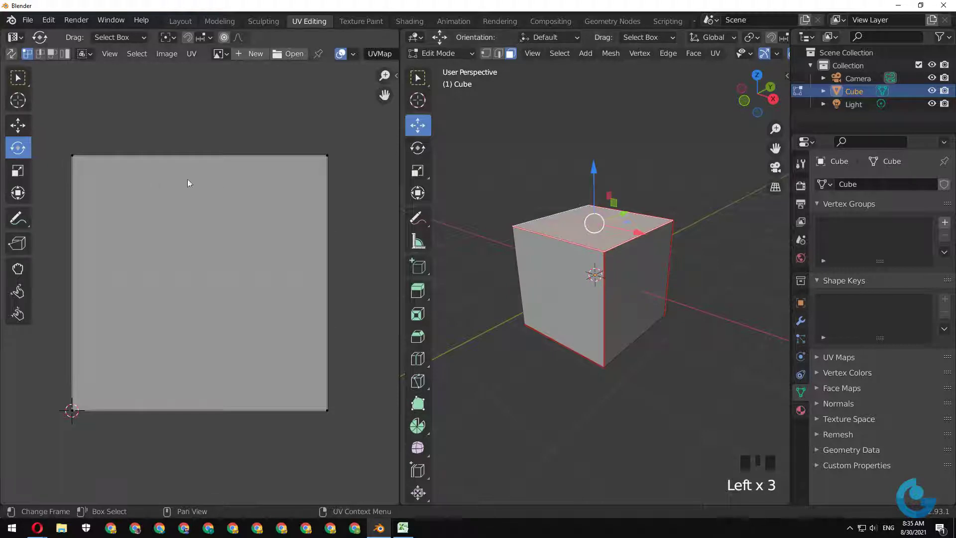
Select the cube's top face so its UV square shows in the editor.
click(177, 227)
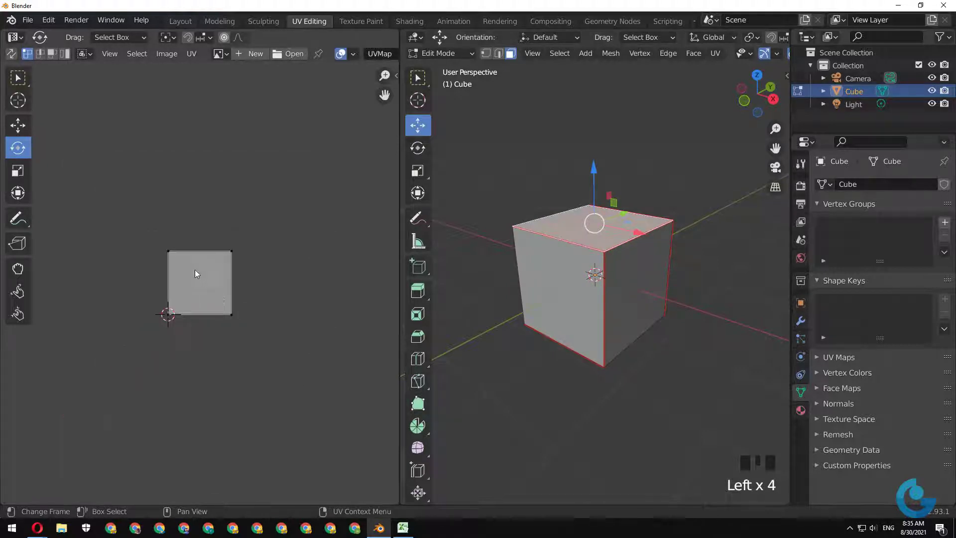
Undo the dragged UV corner, switch to whole-face UV selection and select all UV faces.
scroll(down, 3)
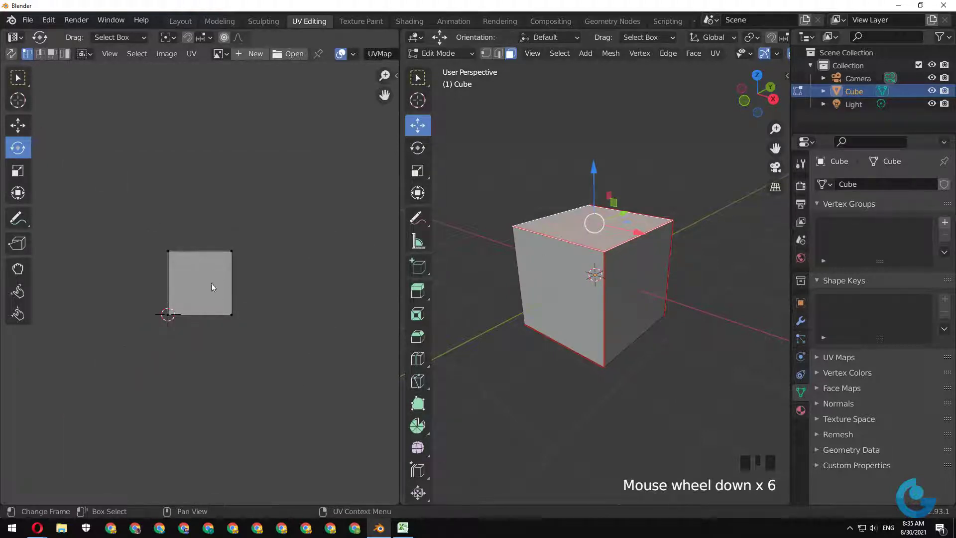
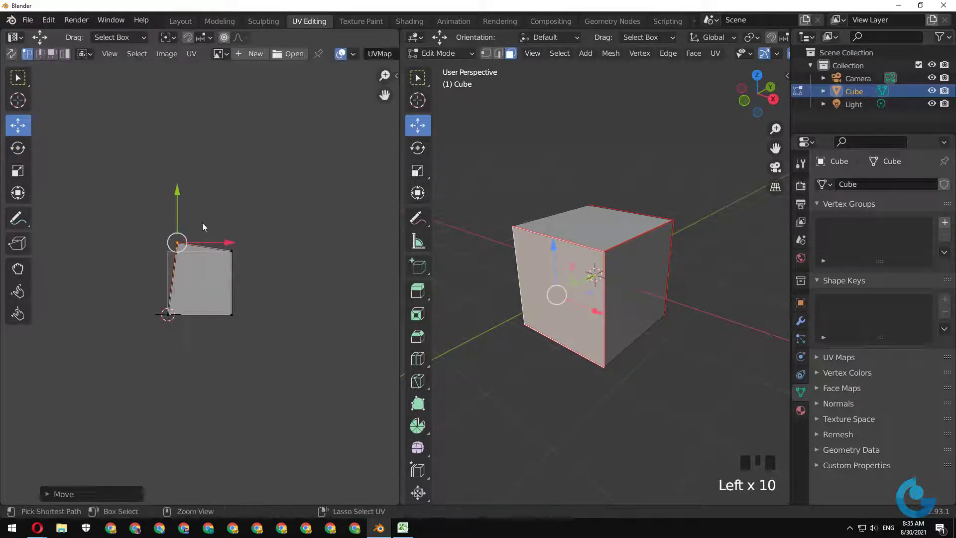
key(ctrl+z)
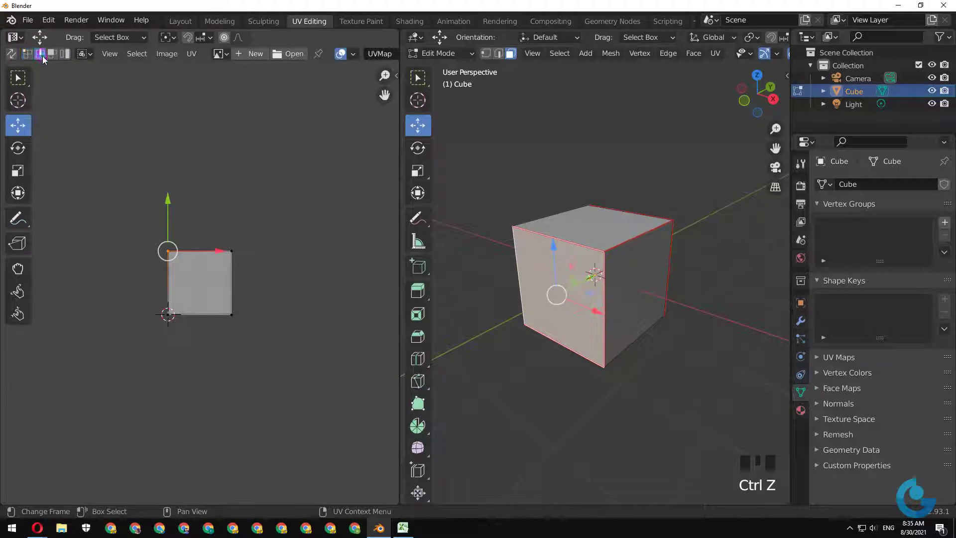
click(171, 288)
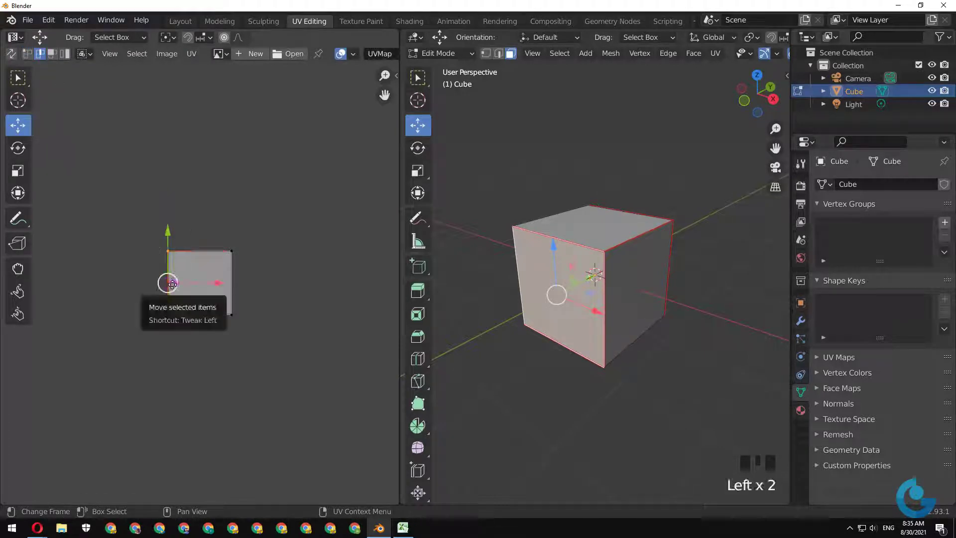
click(135, 277)
key(ctrl+z)
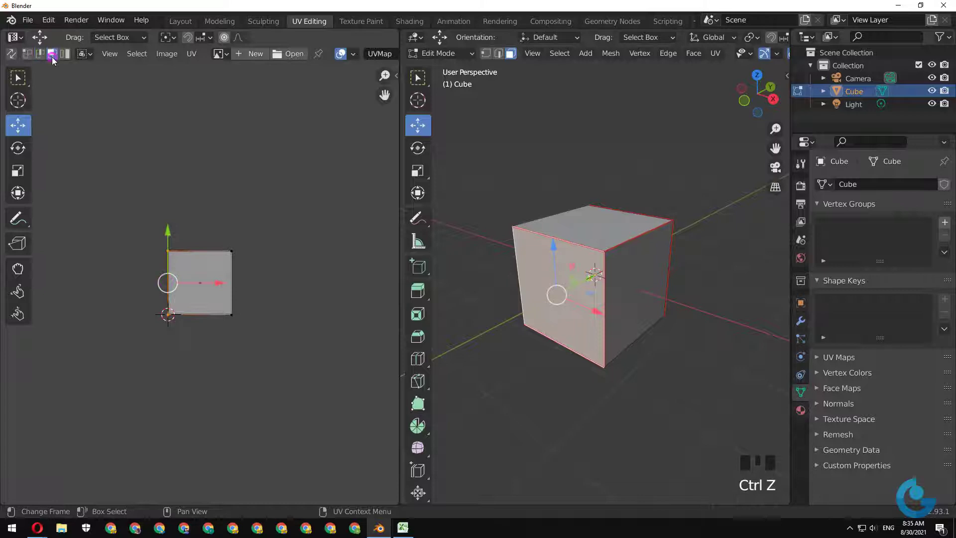
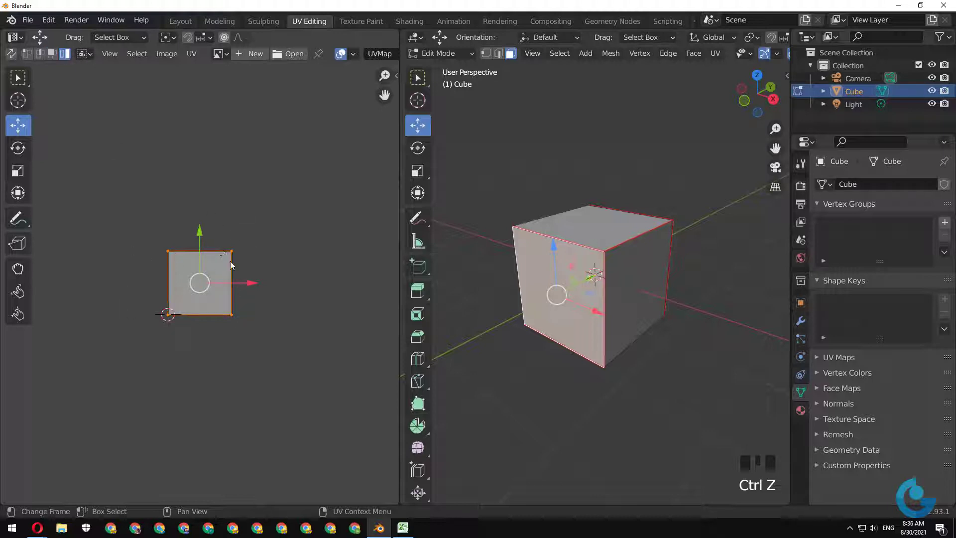
Move focus back to the 3D view of the cube for the next unwrap.
click(280, 241)
click(197, 269)
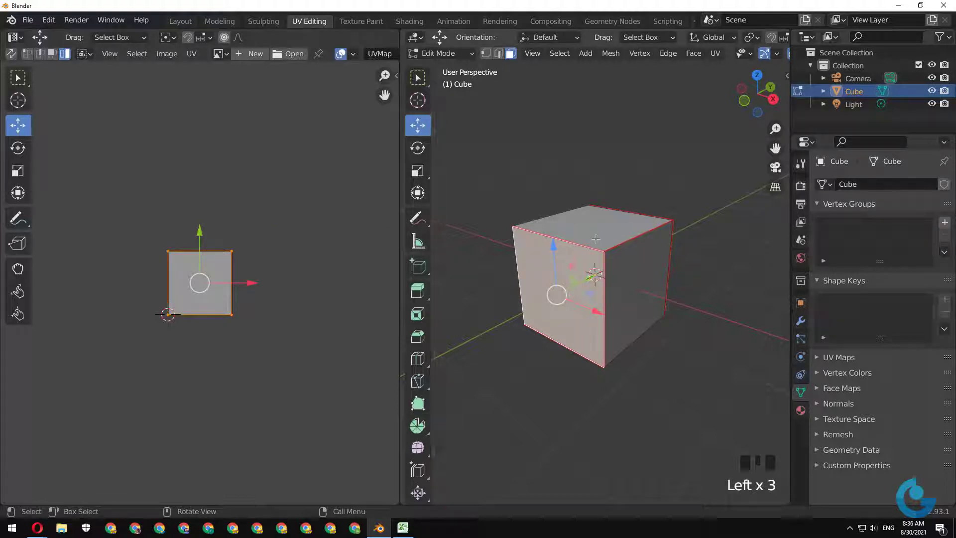
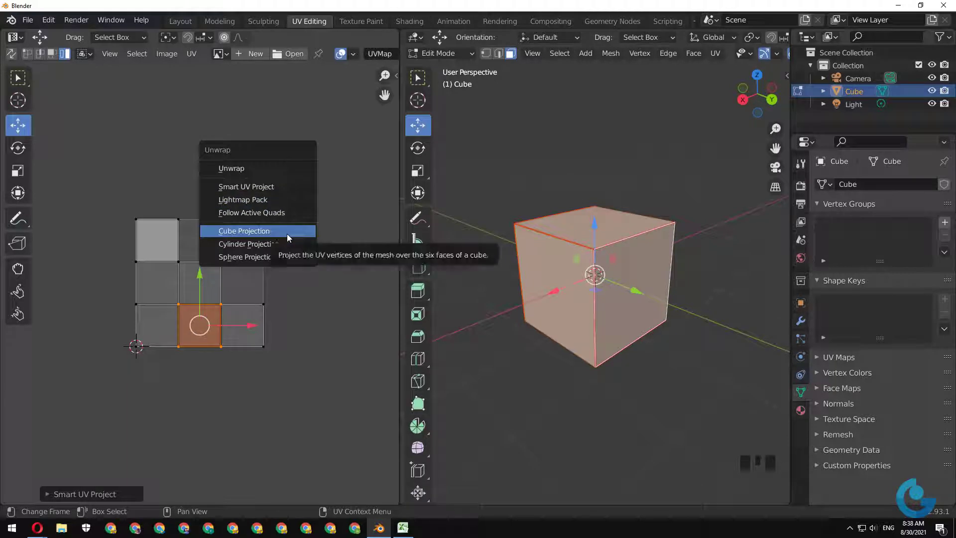
Apply Cube Projection to the cube's UVs, return to Object Mode and deselect.
key(u)
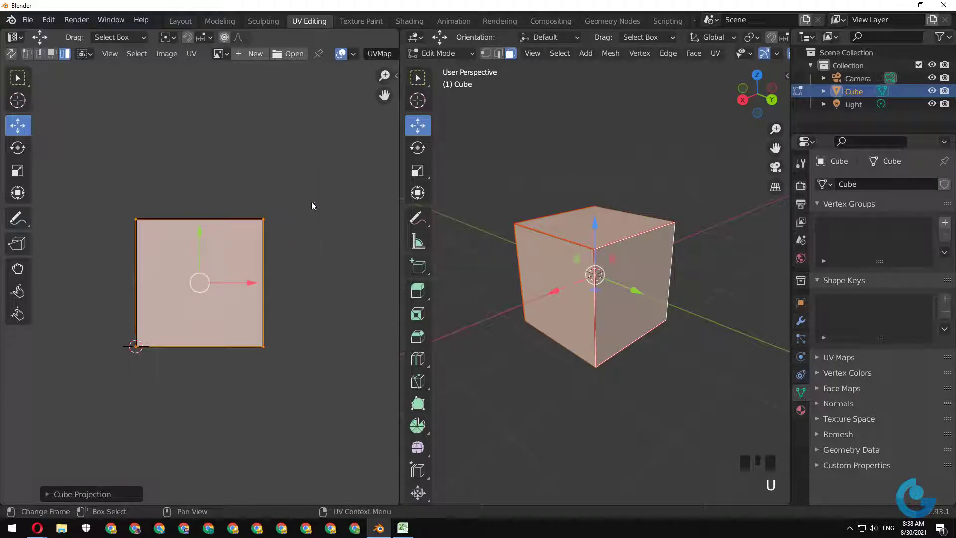
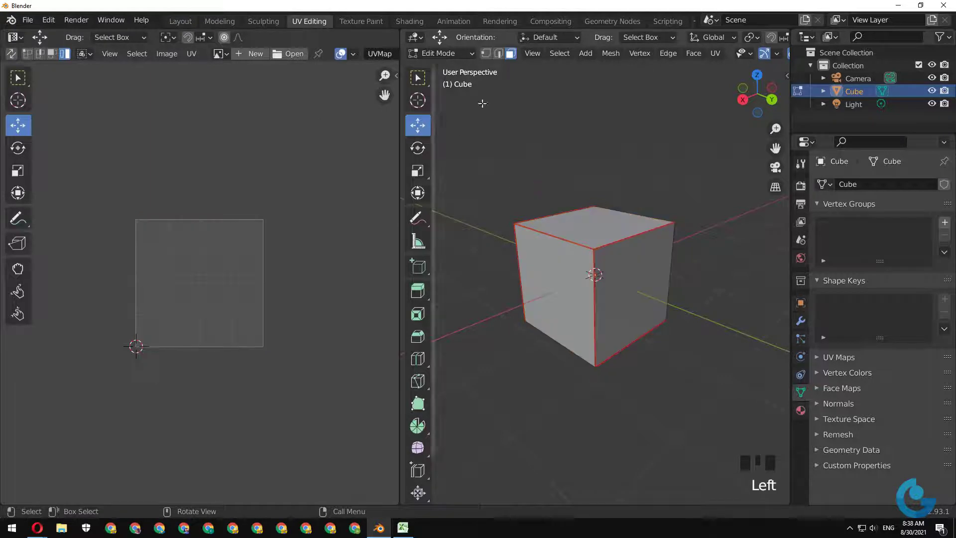
key(Tab)
click(585, 245)
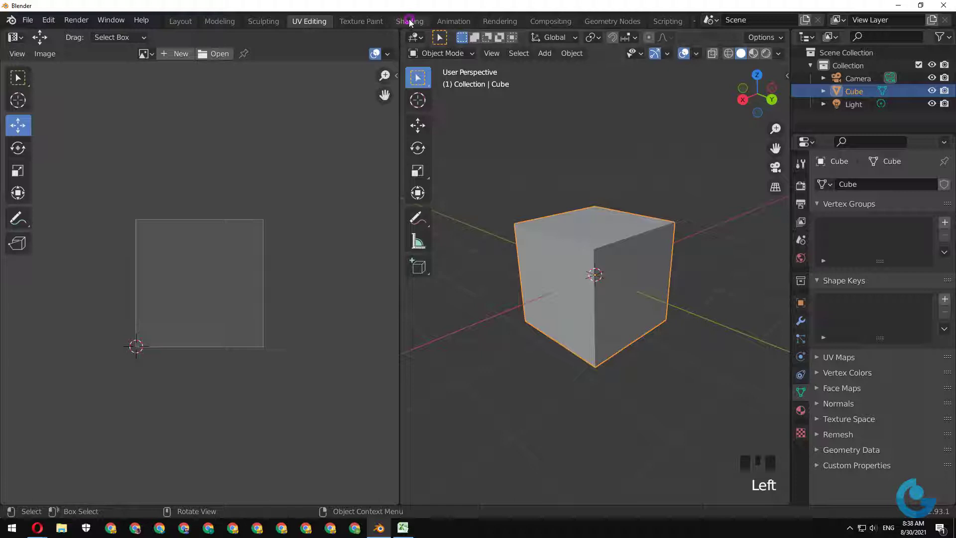
Switch to the Shading workspace to edit the cube's material nodes.
click(471, 172)
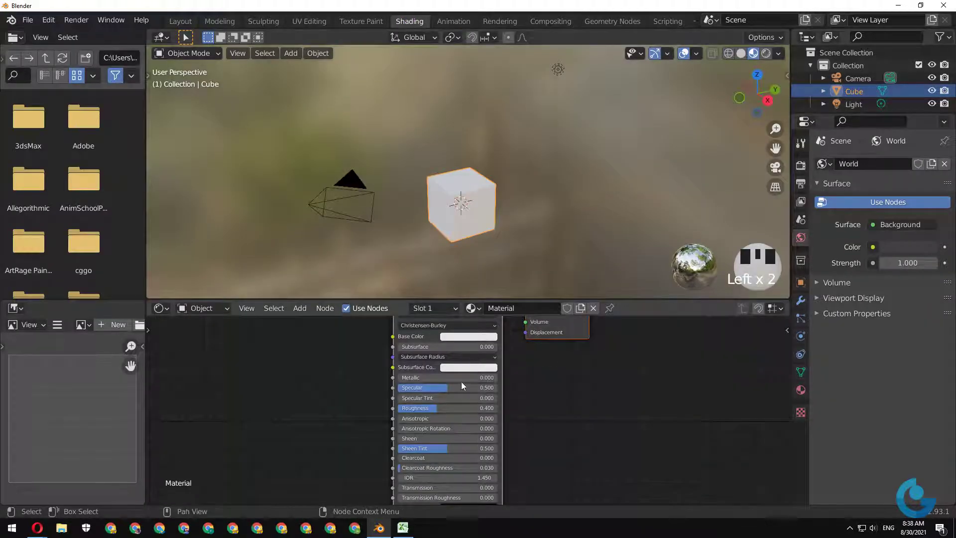
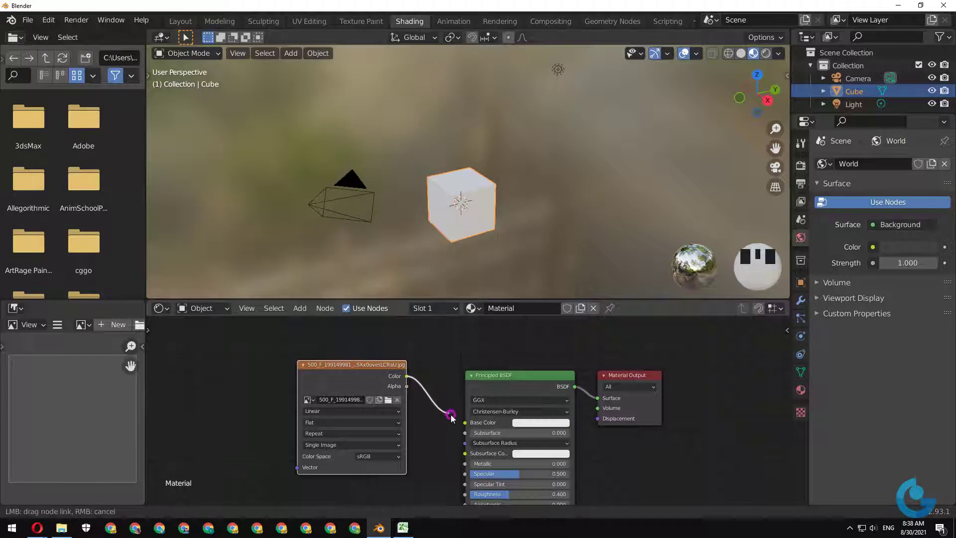
Connect the image texture's colour output into the material's Base Color.
drag(470, 428, 769, 59)
click(756, 56)
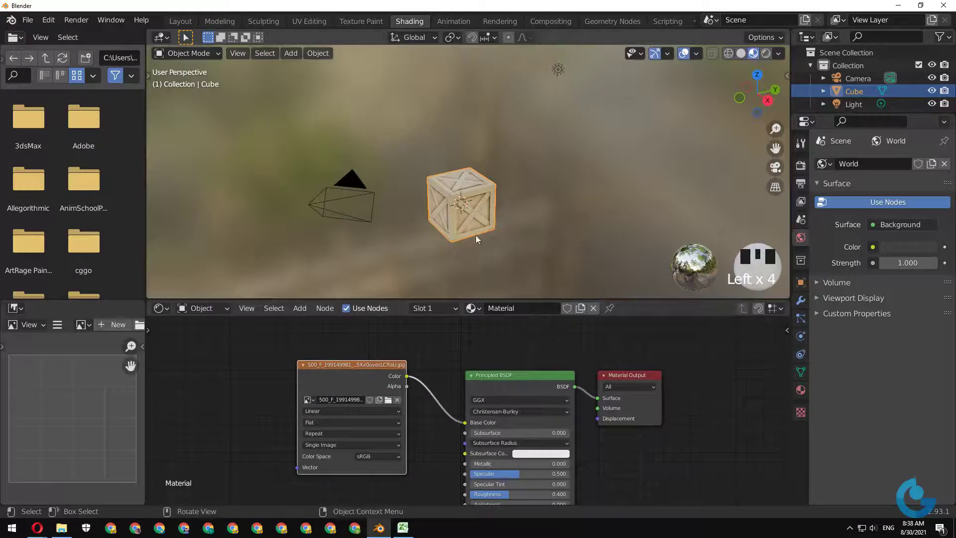
scroll(up, 3)
Orbit around the textured crate and bring up the interaction mode list.
drag(501, 261, 383, 217)
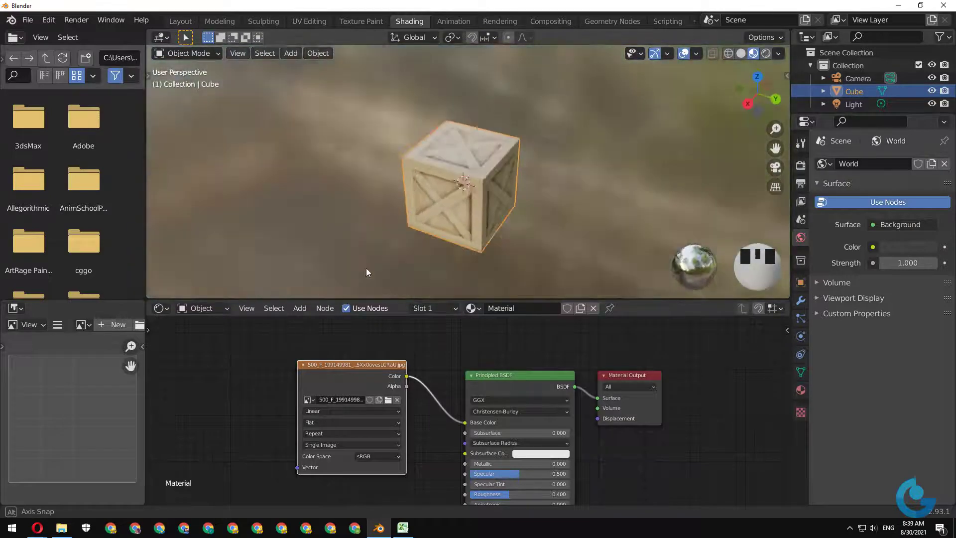
drag(451, 227, 304, 142)
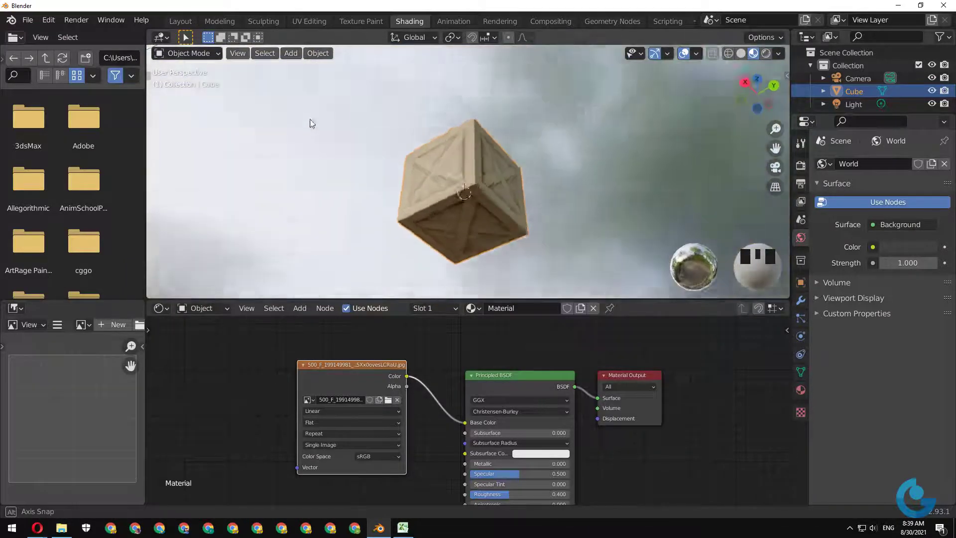
drag(473, 205, 406, 135)
click(407, 135)
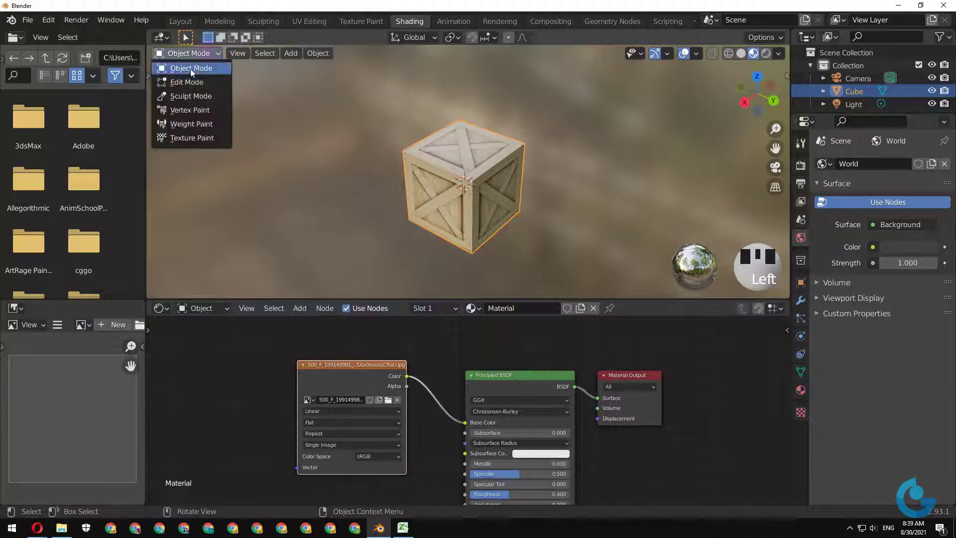
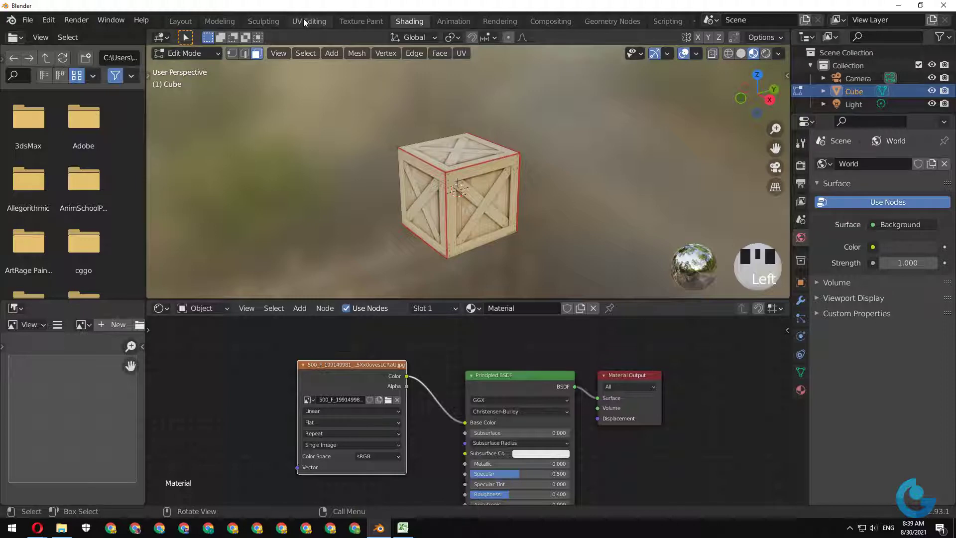
Delete a node in the Shading workspace, then select every face in the UV layout.
click(309, 21)
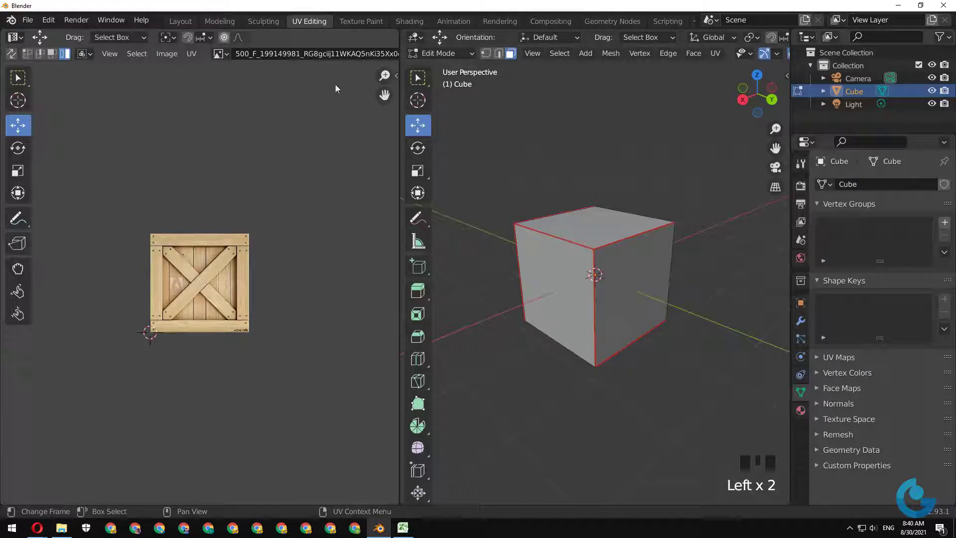
click(422, 24)
click(387, 368)
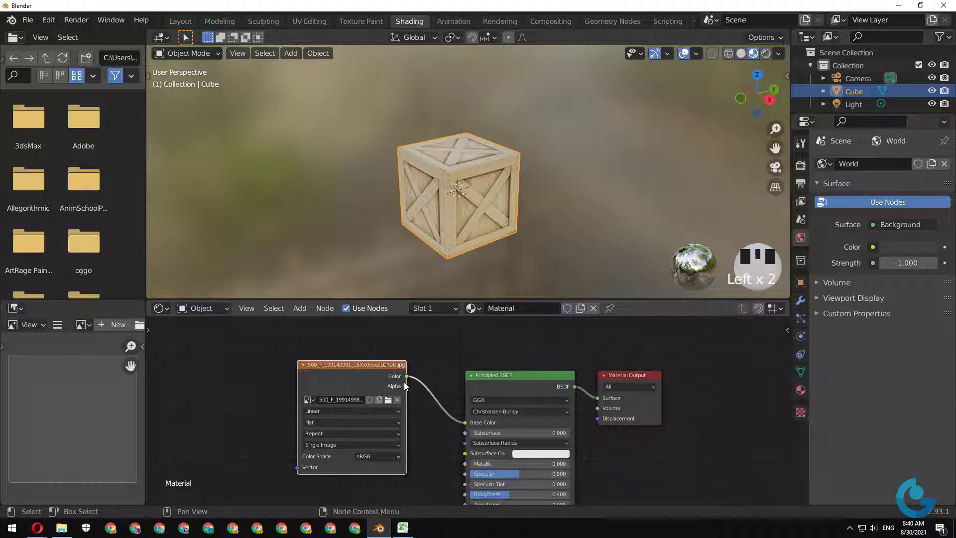
drag(432, 412, 380, 367)
key(Delete)
drag(525, 378, 320, 25)
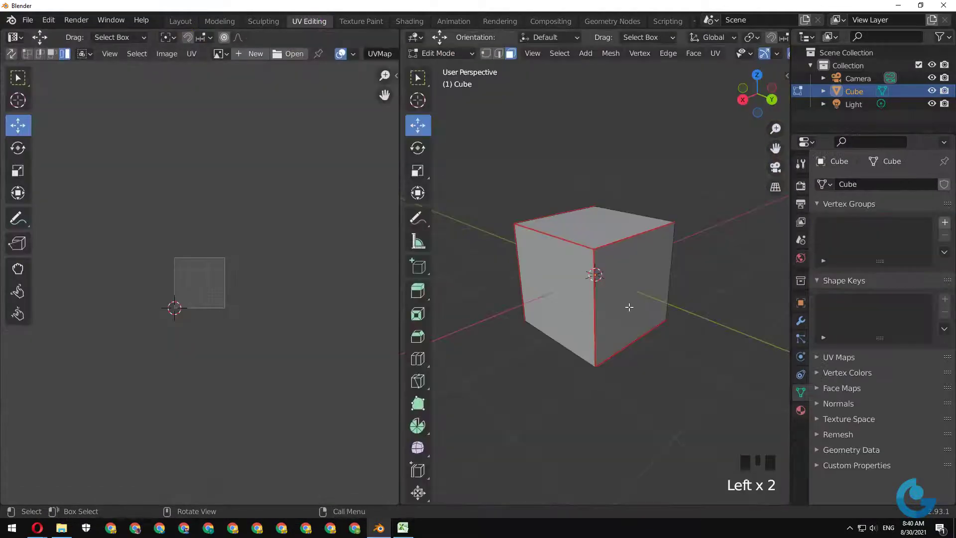
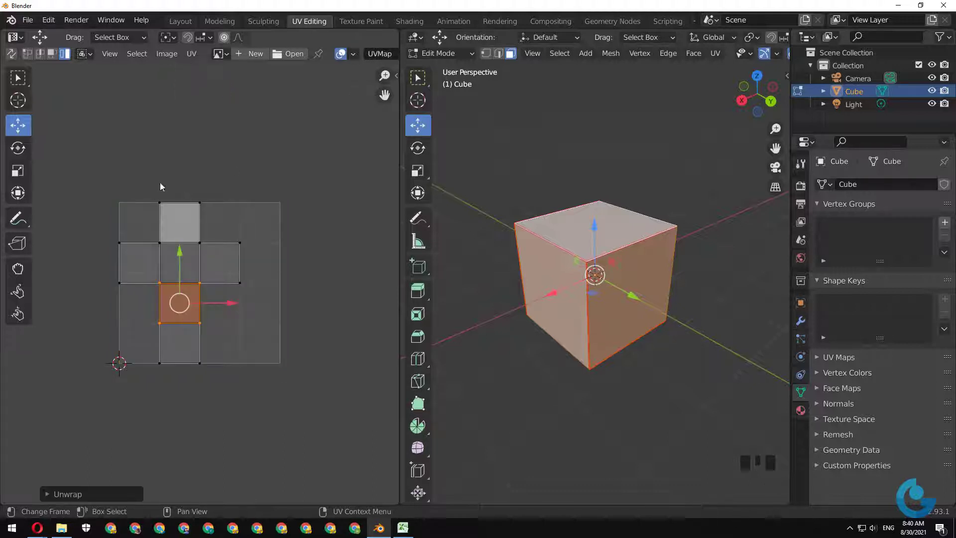
key(Left)
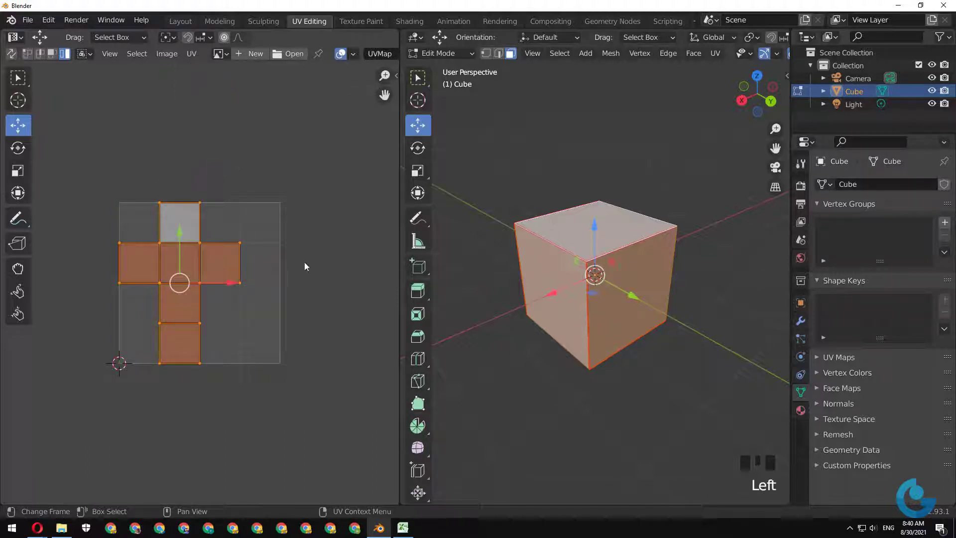
Deselect the cube's faces and reach the file-saving options.
click(308, 271)
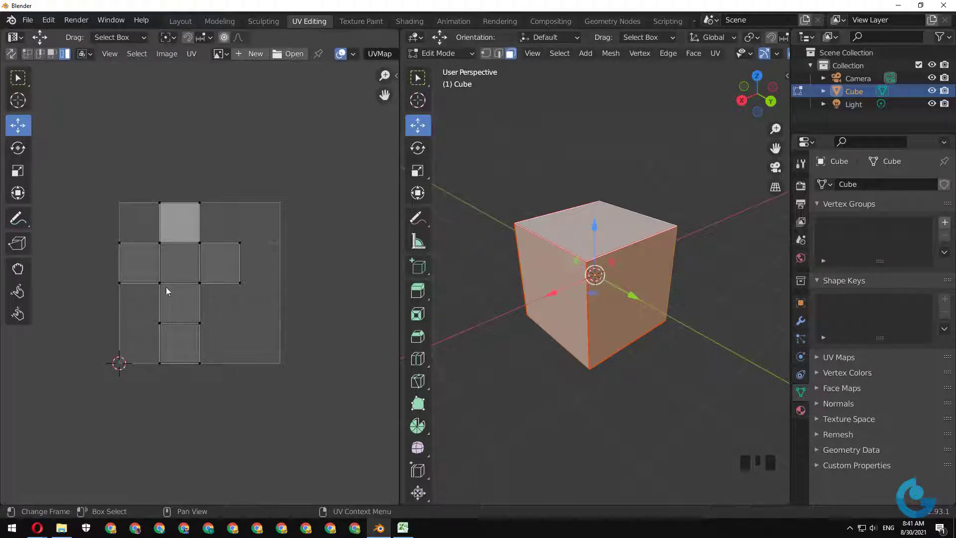
click(326, 425)
click(336, 365)
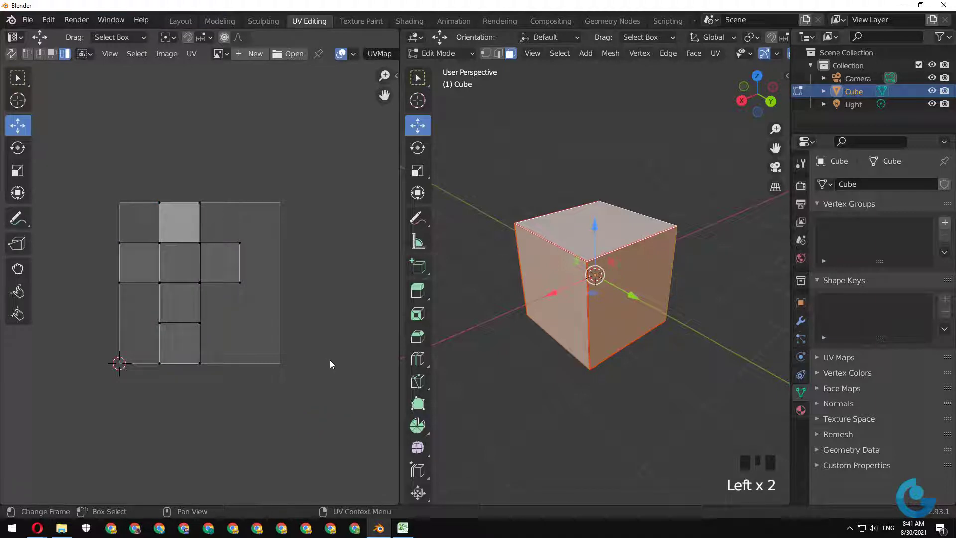
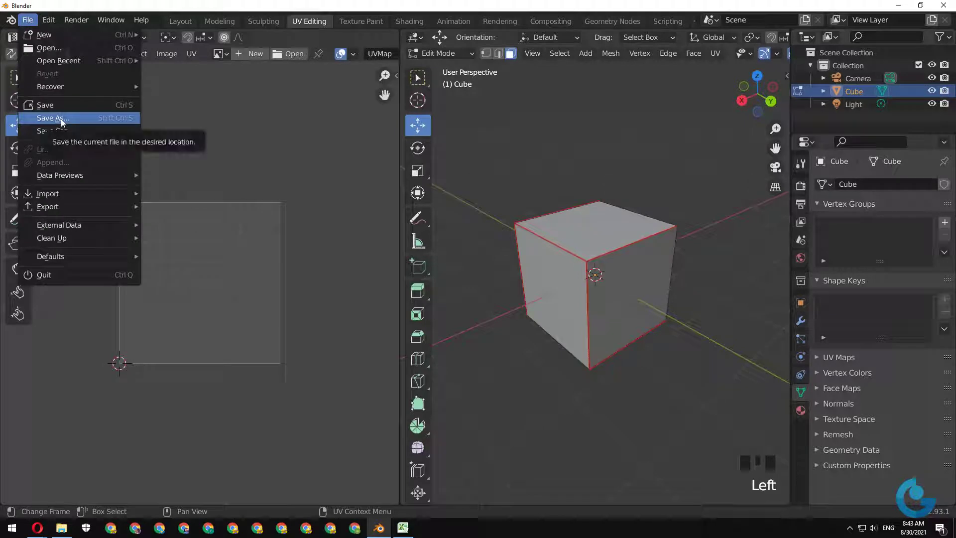
click(66, 123)
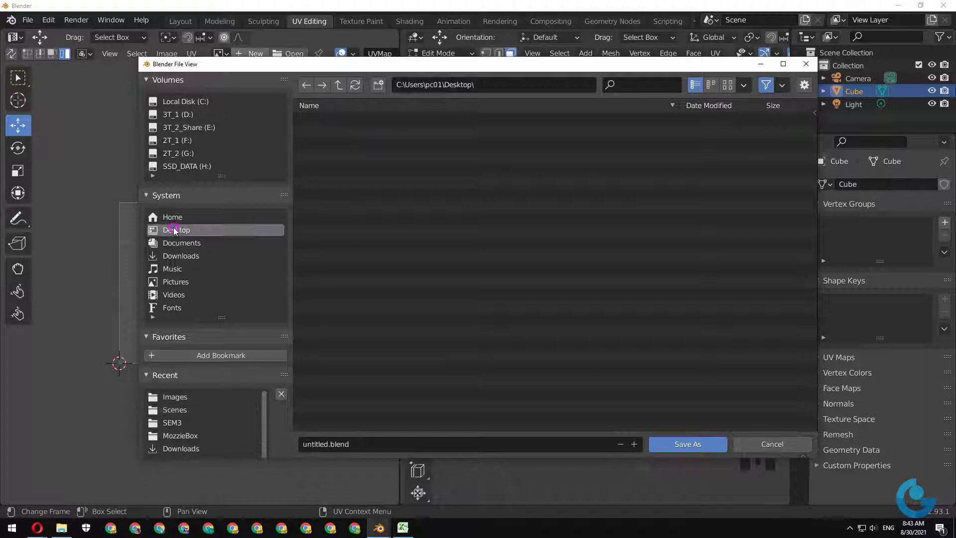
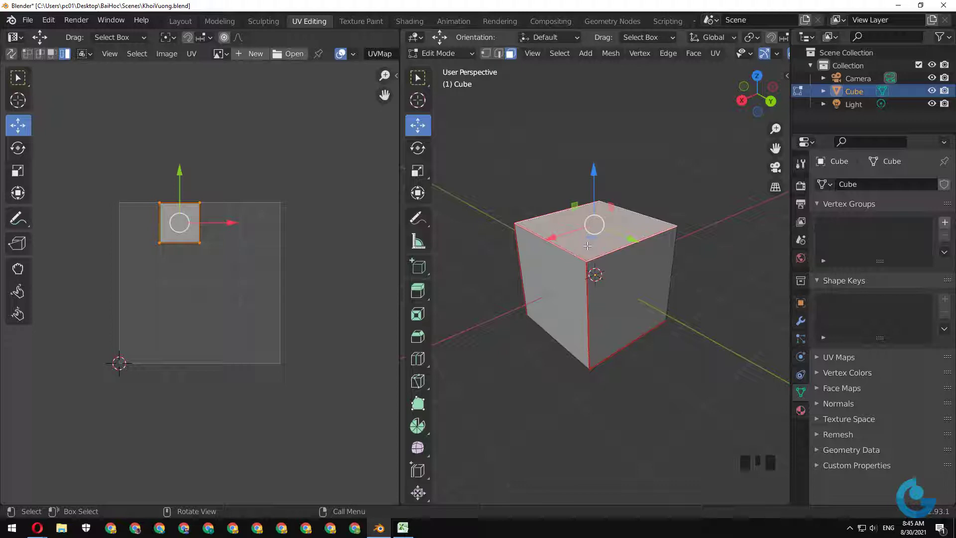
Select all faces of the cube so the full cross UV layout shows.
key(a)
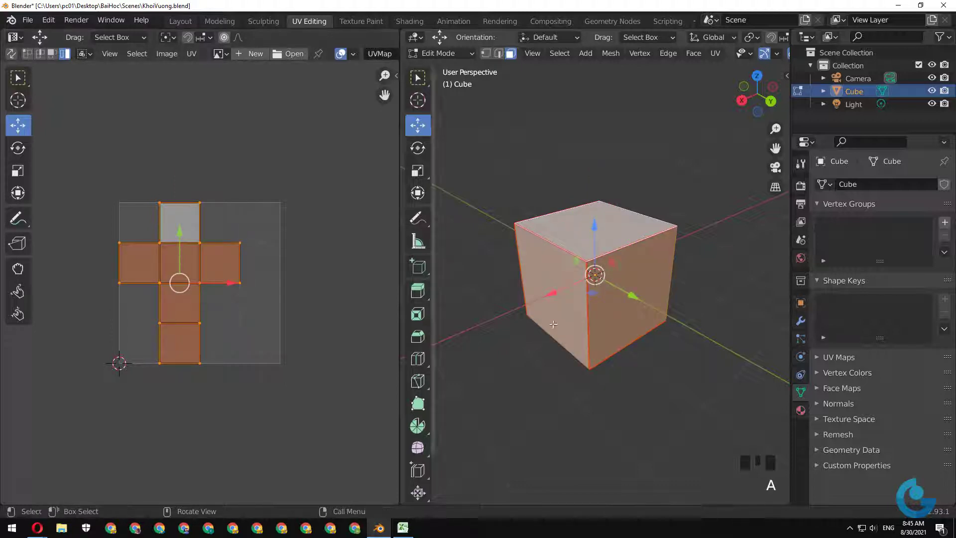
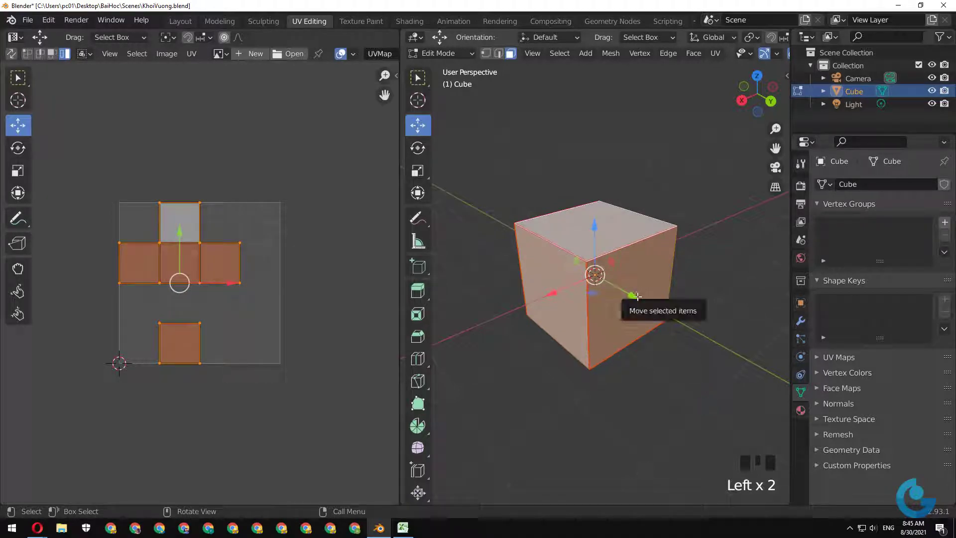
Re-project the cube's UVs with Cube Projection, stacking all faces into one square.
key(a)
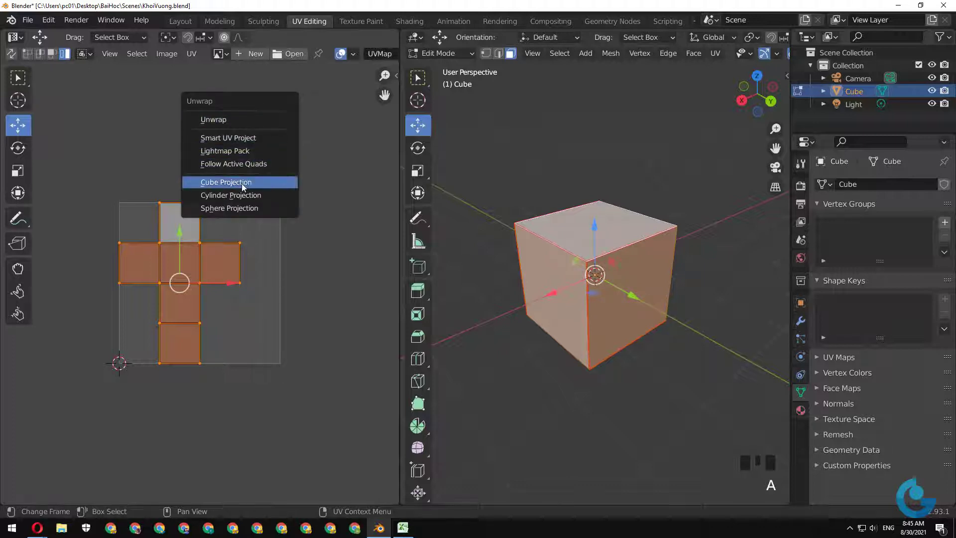
key(u)
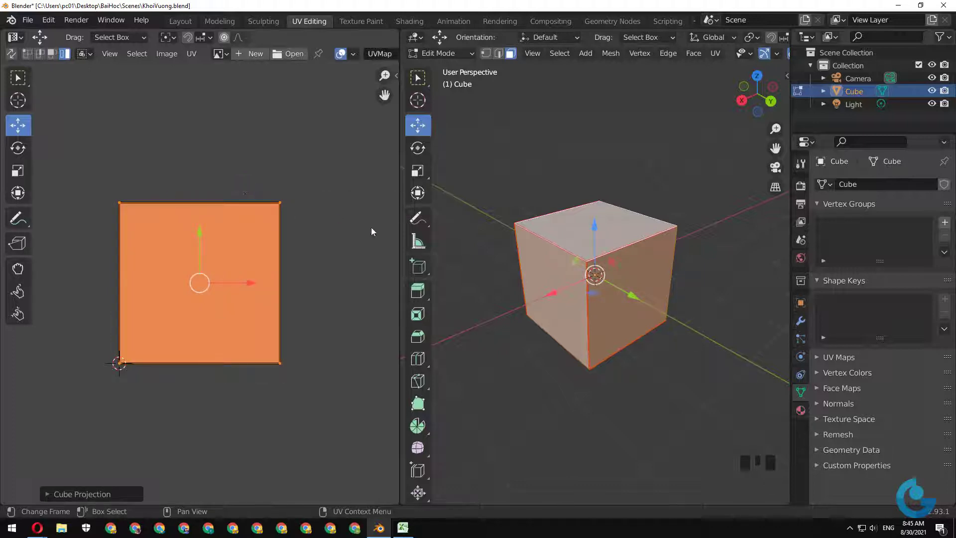
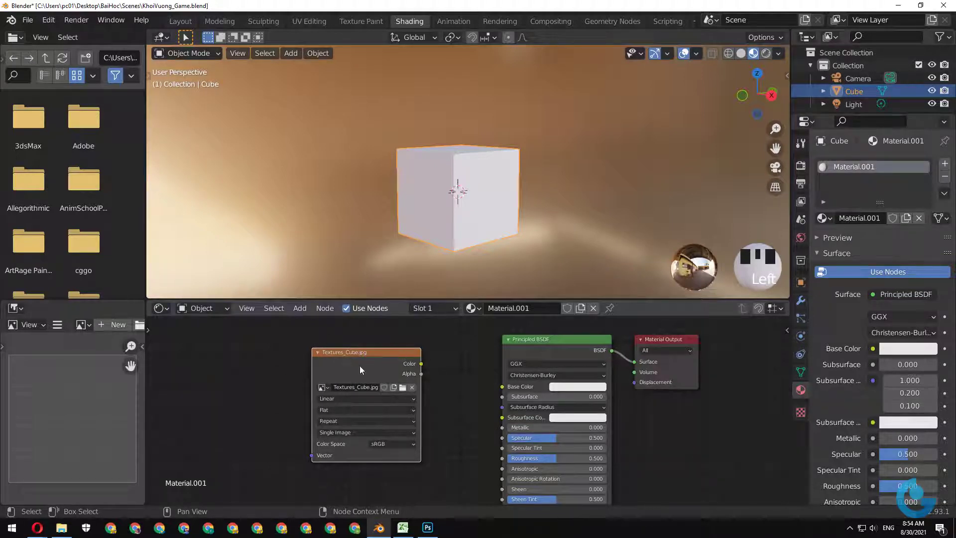
Delete the existing Image Texture node from Material.001.
click(388, 360)
key(Delete)
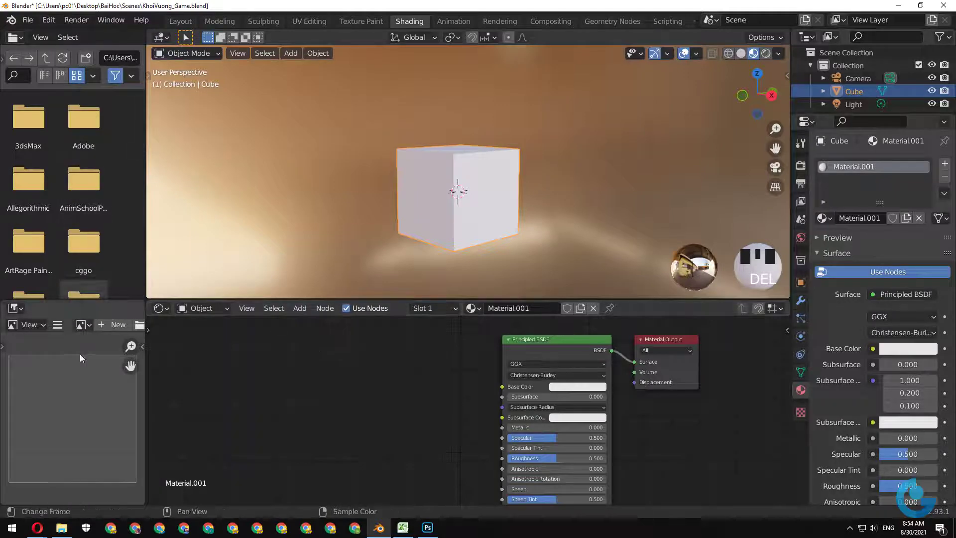
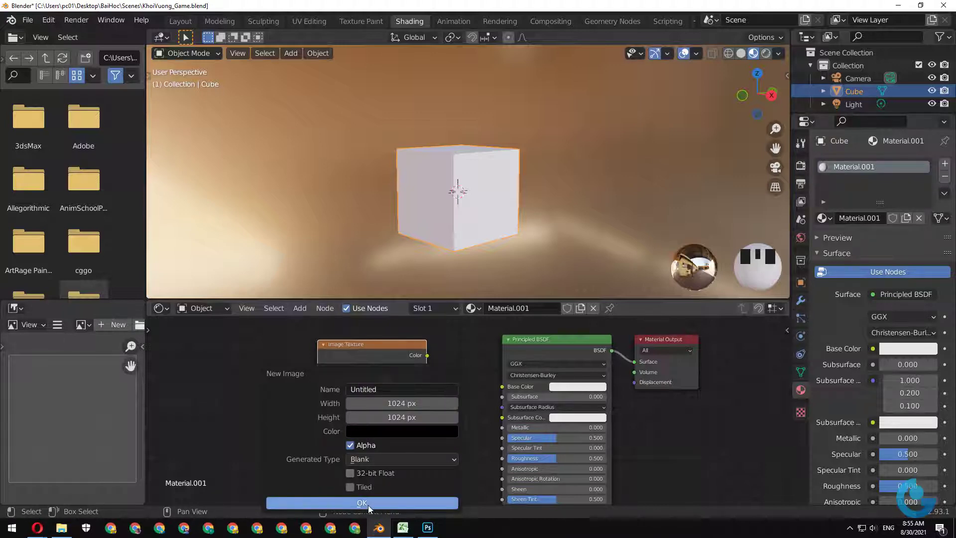
Confirm creating the blank Untitled image in the new Image Texture node.
click(372, 509)
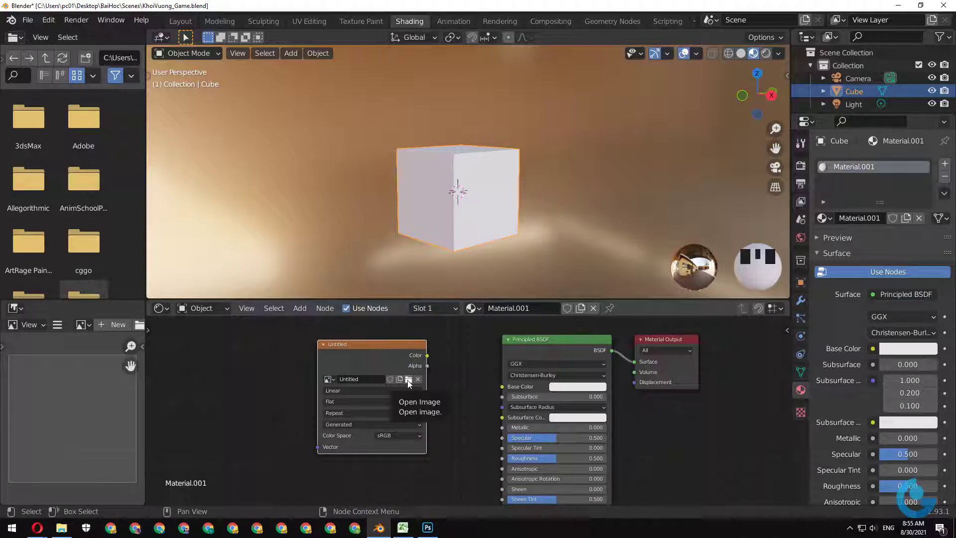
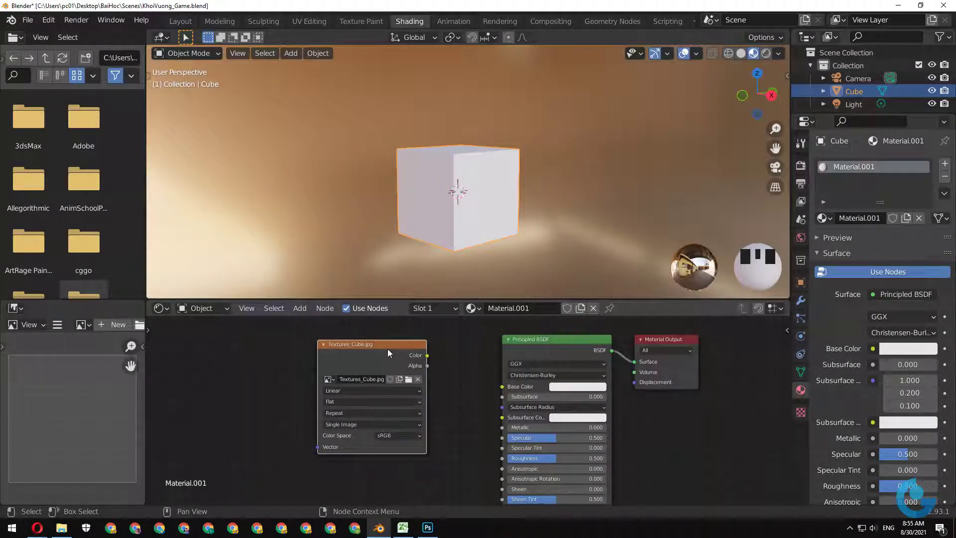
Cycle the viewport through the shading modes in the header and return to rendered shading.
click(393, 352)
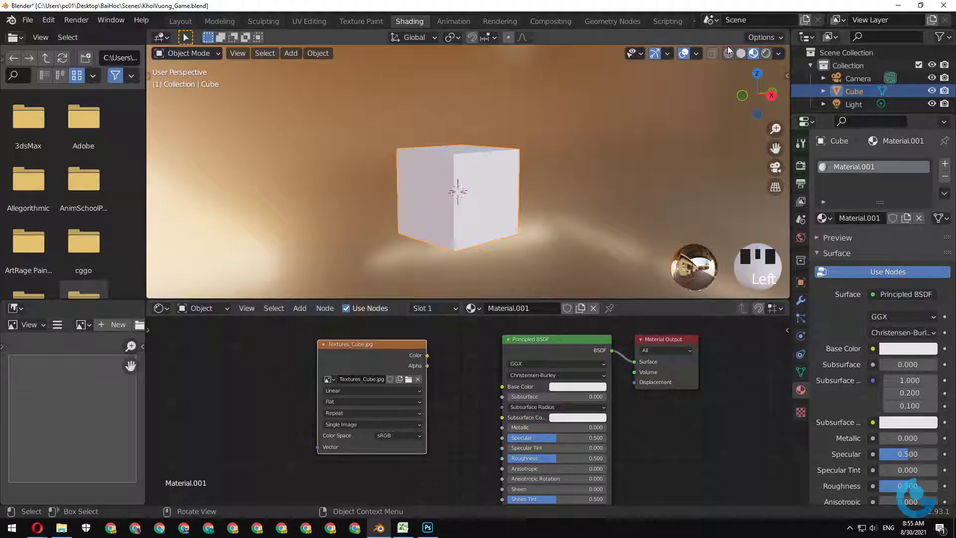
click(746, 56)
click(754, 57)
double_click(749, 59)
click(745, 58)
click(757, 57)
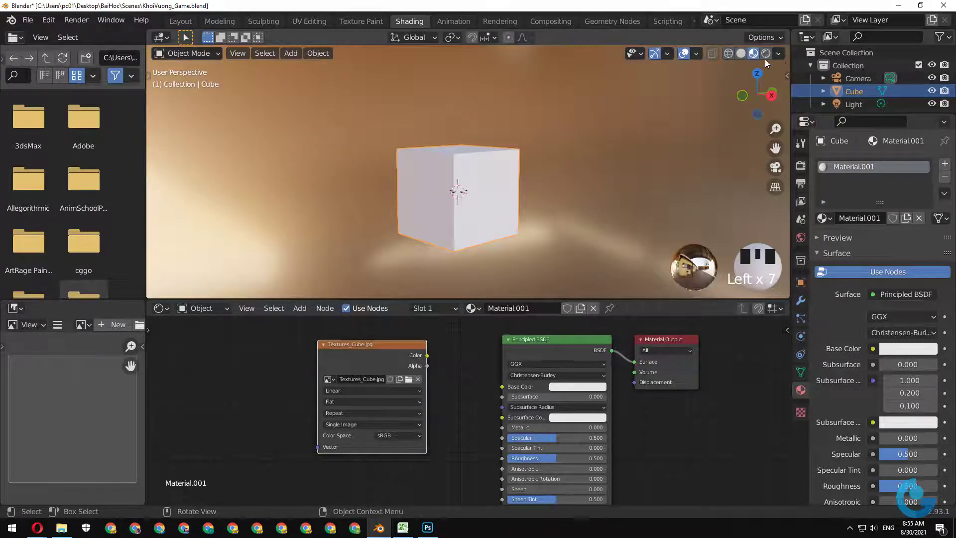